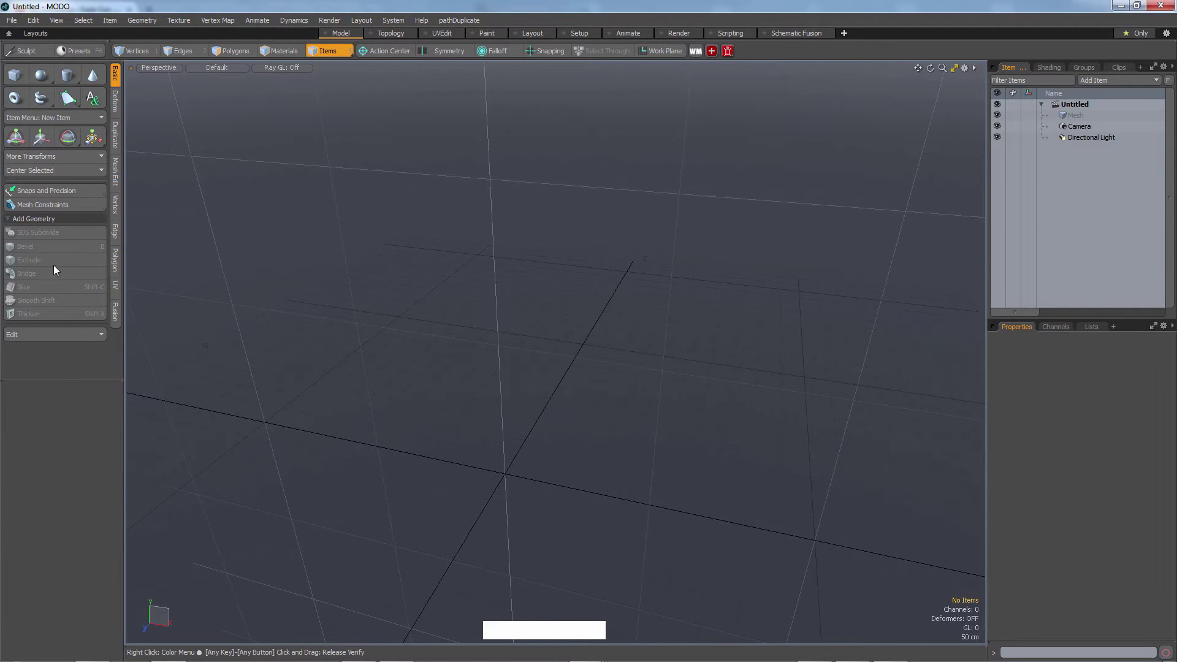
Browse the Cone, Cube and Rotate tools, ending with the Cube primitive tool active at defaults.
left_click(22, 82)
left_click(43, 81)
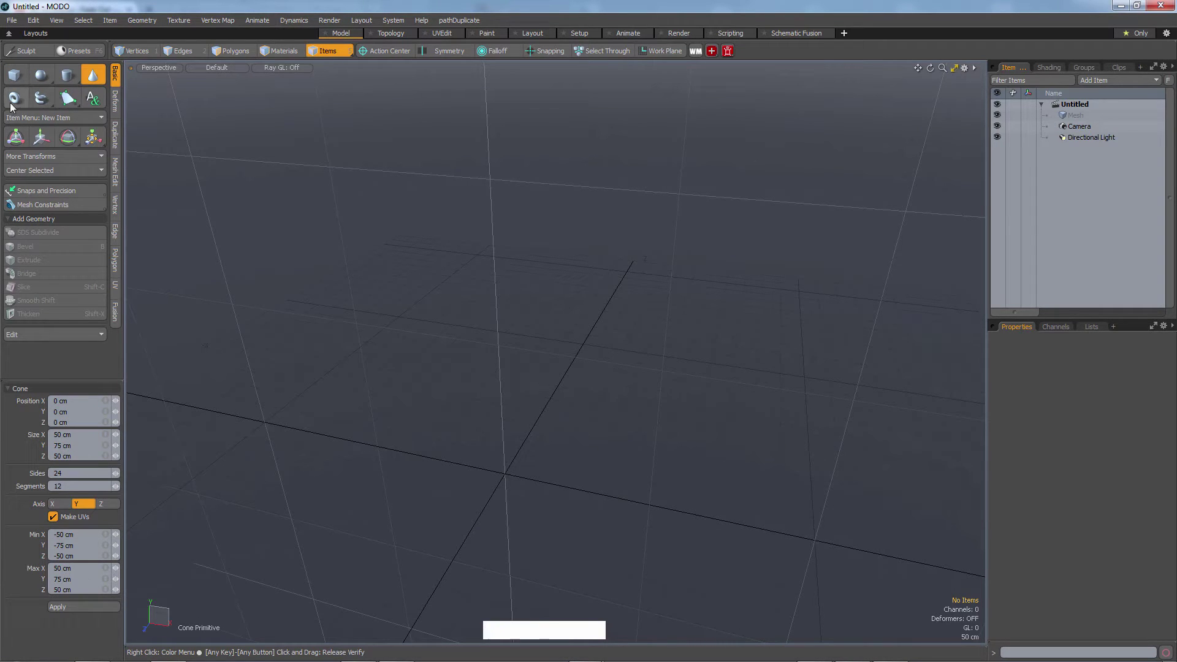
left_click(23, 76)
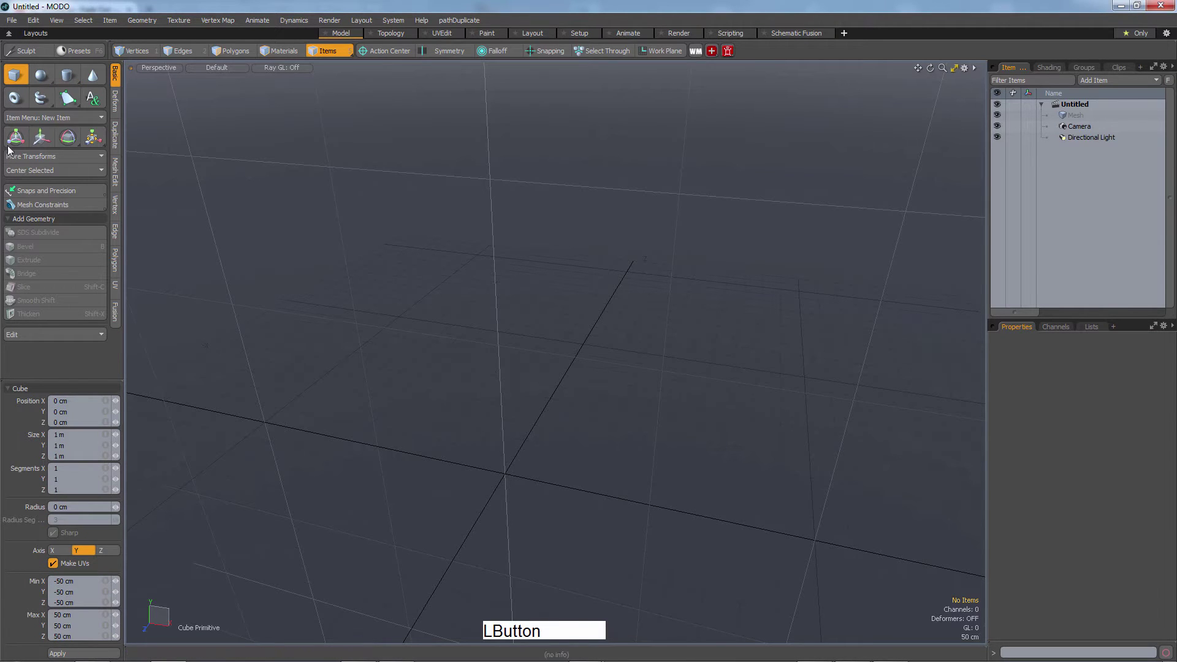
left_click(45, 144)
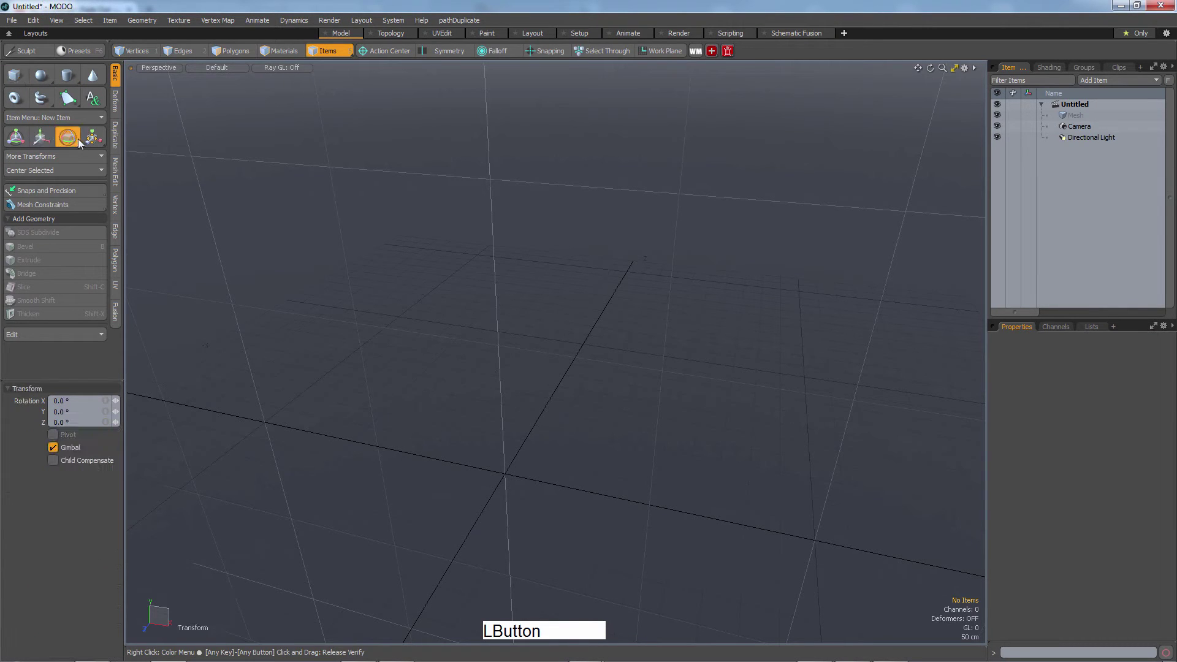
left_click(90, 140)
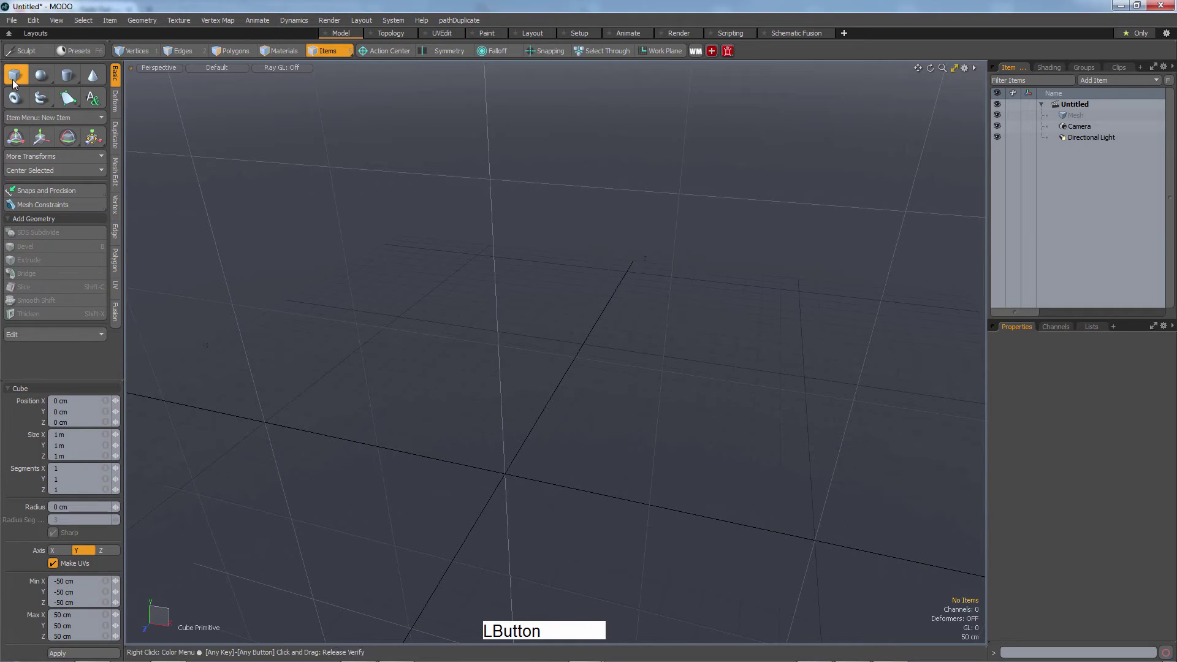
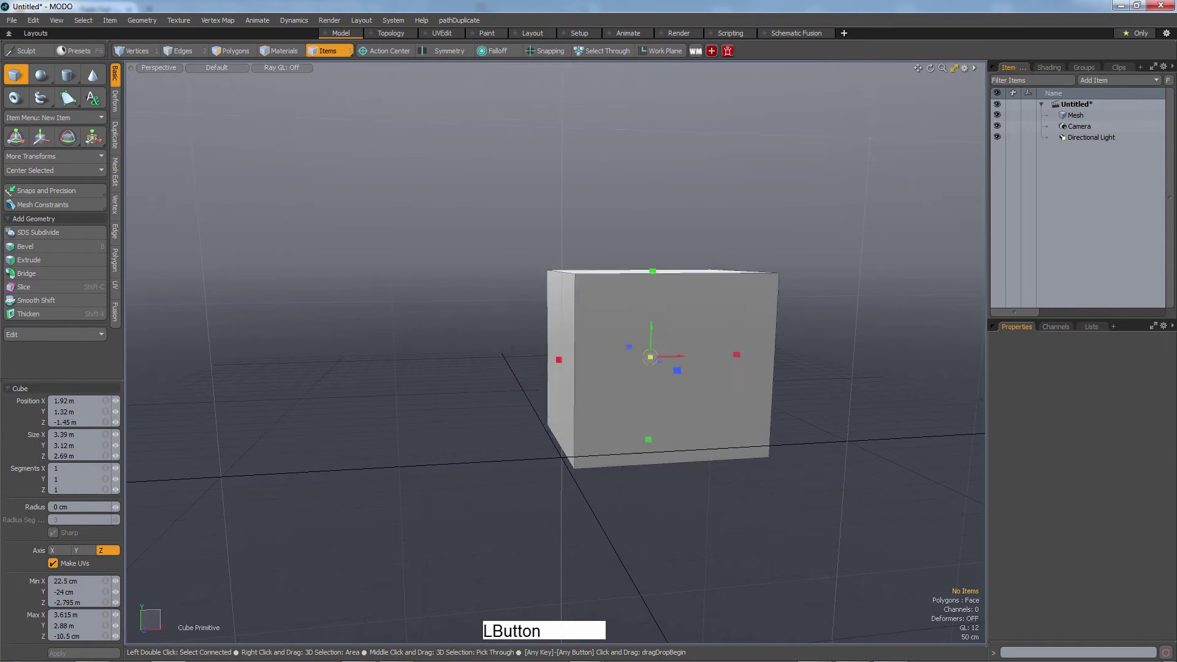
Move the box toward the grid centre and raise it to about 24 cm, 3.28 m, -1.63 m.
left_click(562, 366)
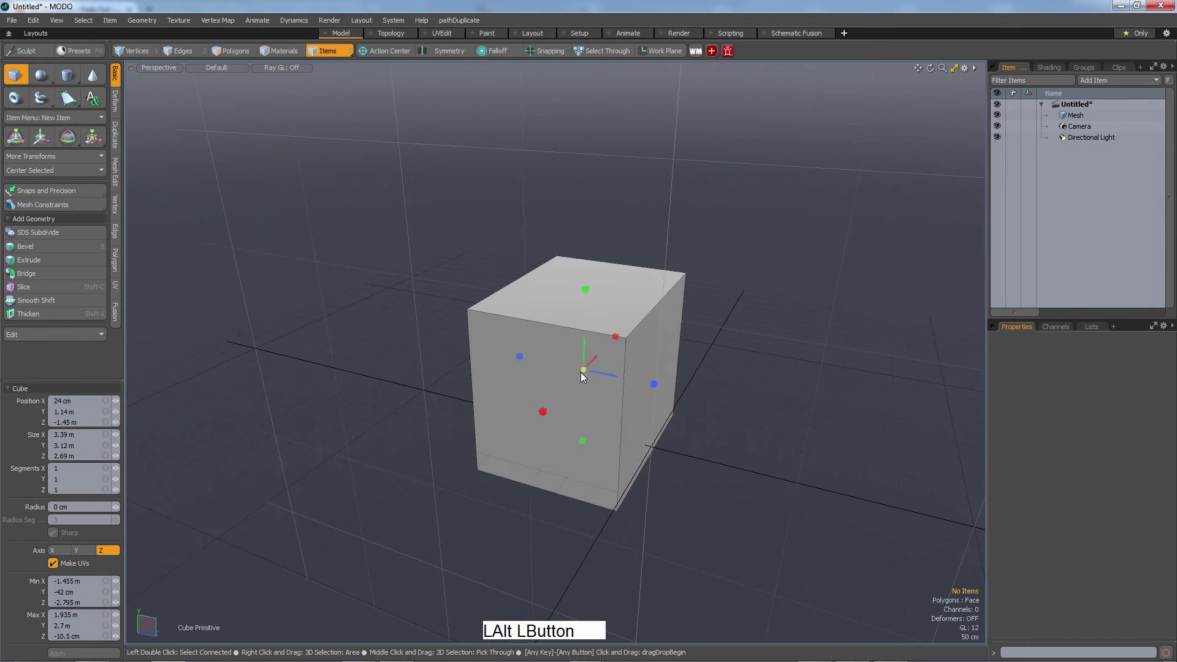
left_click(586, 376)
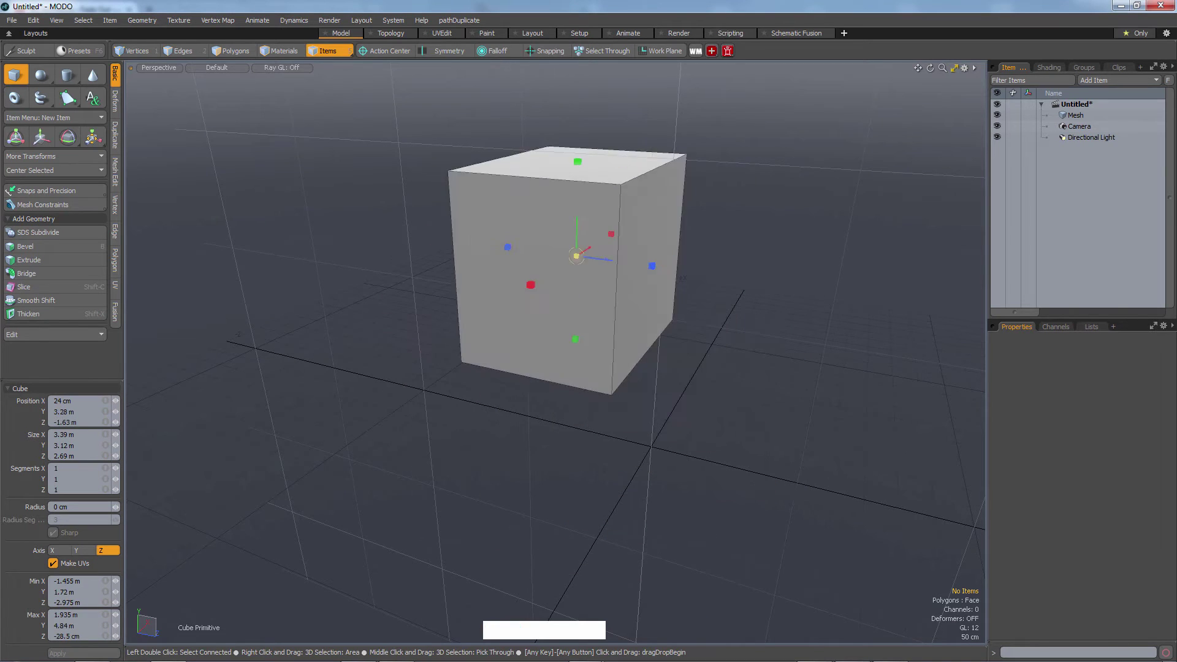
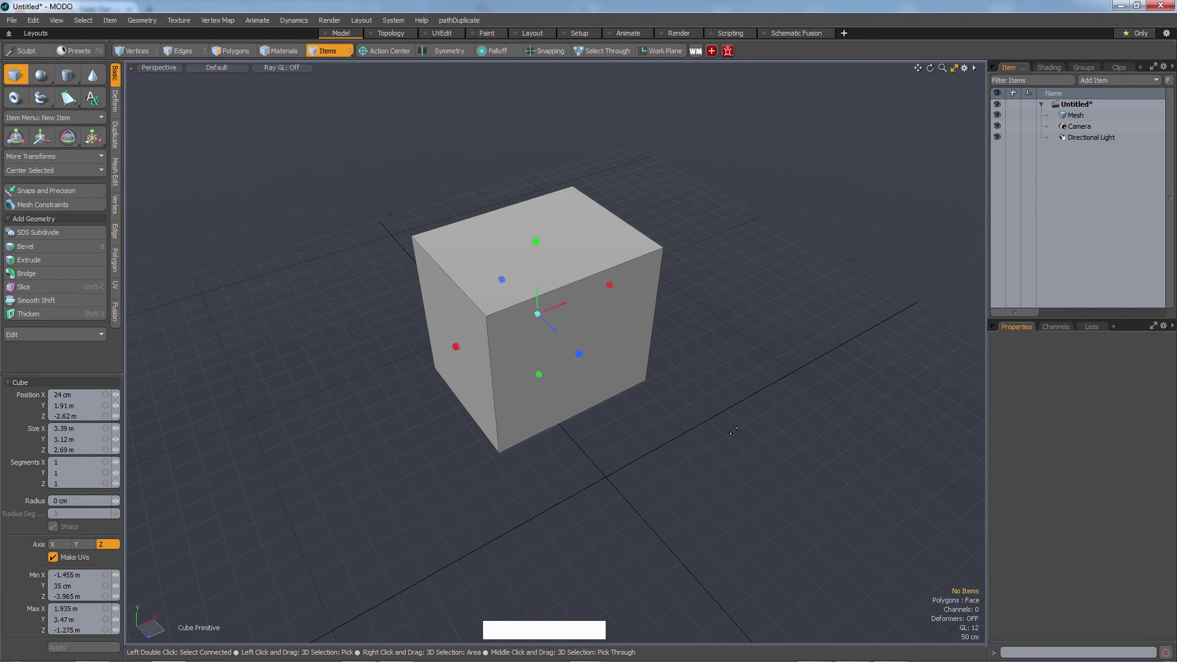
Drop the first box and draw a second beside it, about 2.5 by 3.01 by 4.77 m.
key("Escape")
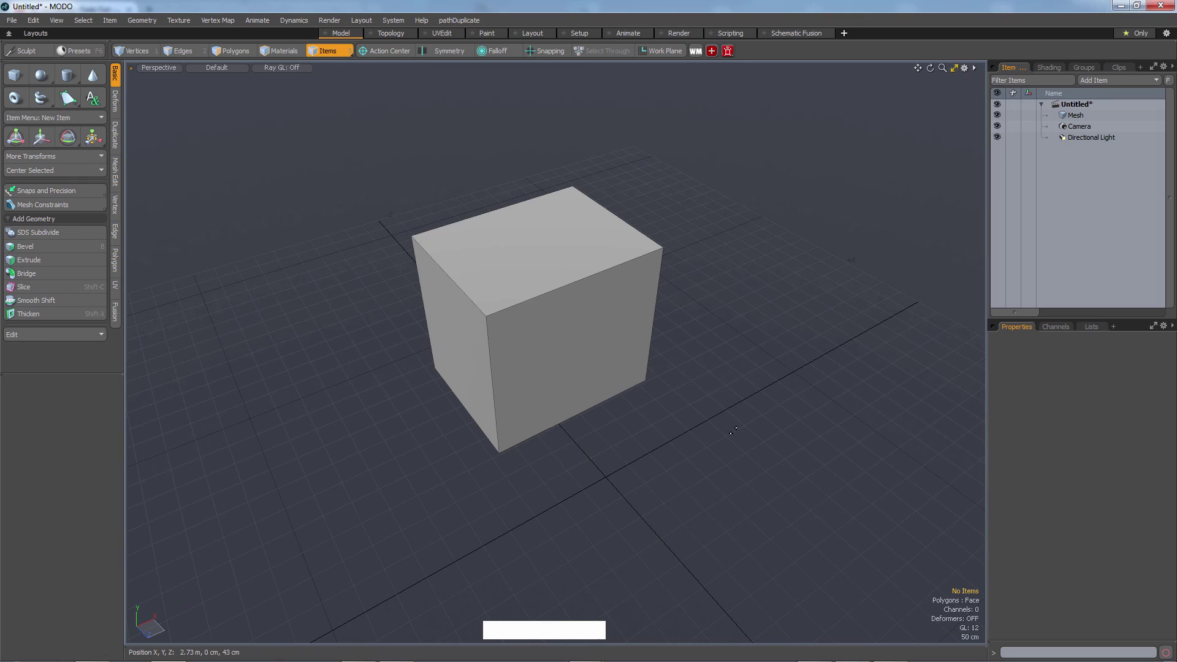
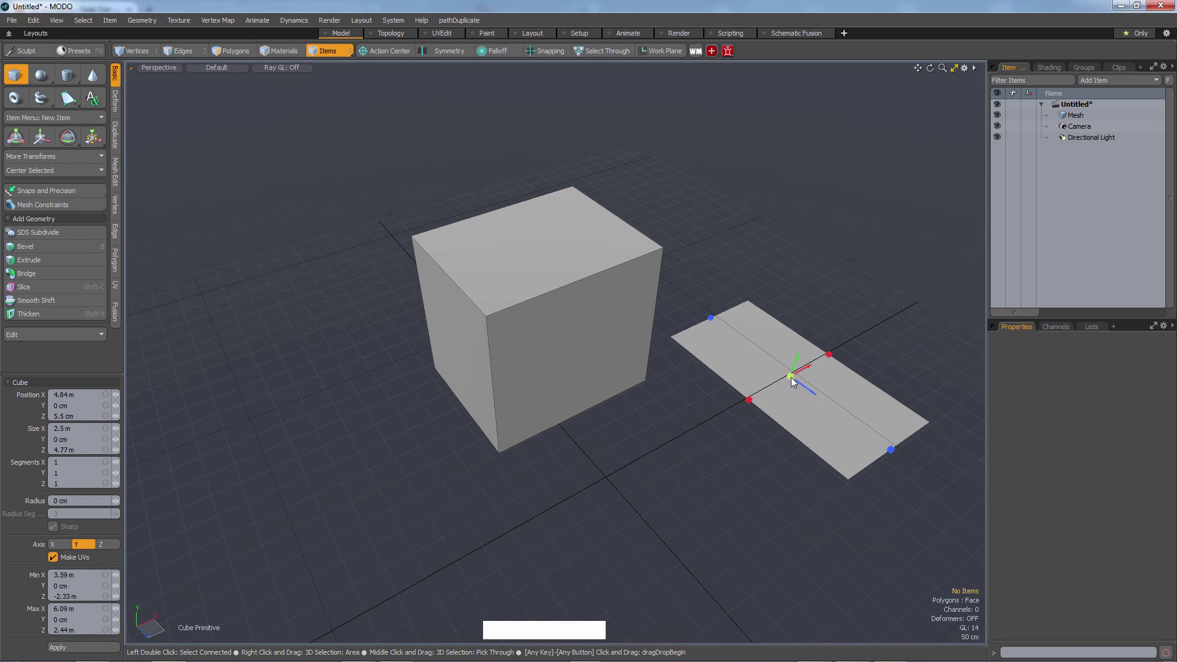
left_click(796, 381)
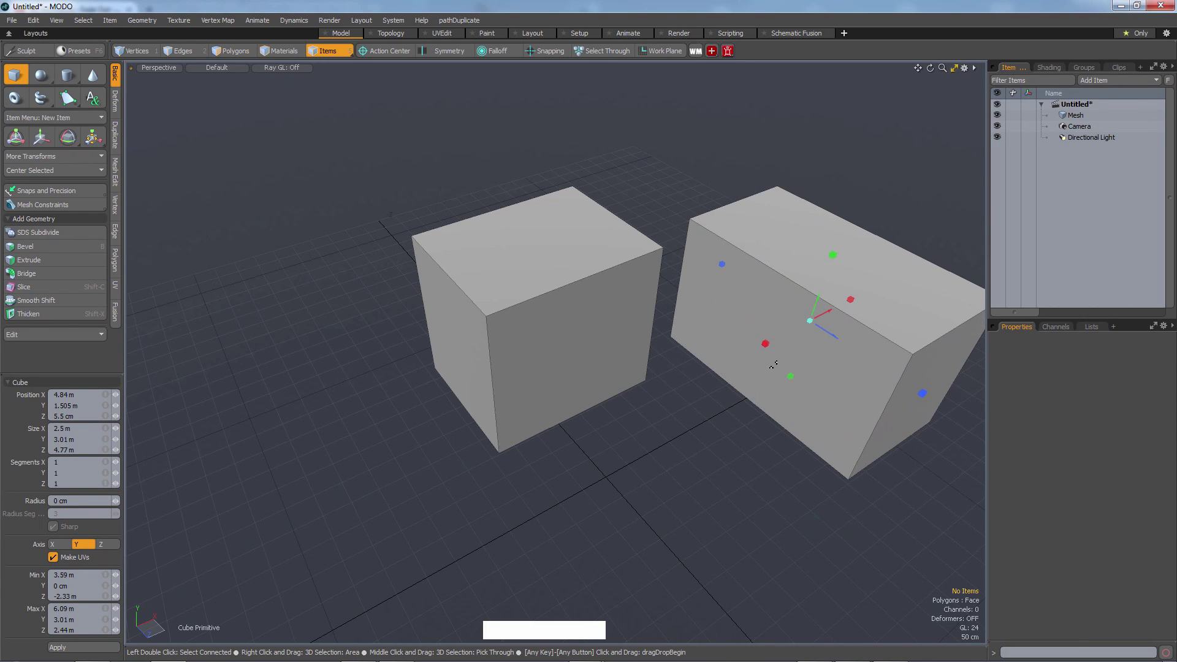